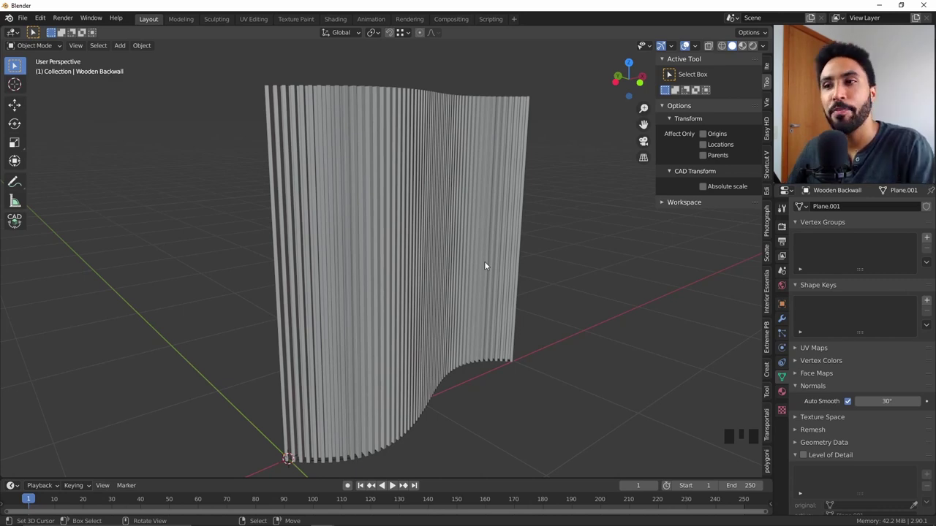
# Step: Select the Wooden panels object and inspect the slats from the front and an angled view
pyautogui.moveTo(475, 277); pyautogui.dragTo(387, 245)
pyautogui.rightClick(387, 246)
pyautogui.moveTo(387, 273); pyautogui.dragTo(786, 321)
pyautogui.click(786, 321)
pyautogui.moveTo(797, 249); pyautogui.dragTo(442, 298)
pyautogui.moveTo(441, 298); pyautogui.dragTo(417, 267)
pyautogui.press('alt+a')
pyautogui.press('KP_1')
pyautogui.press('KP_5')
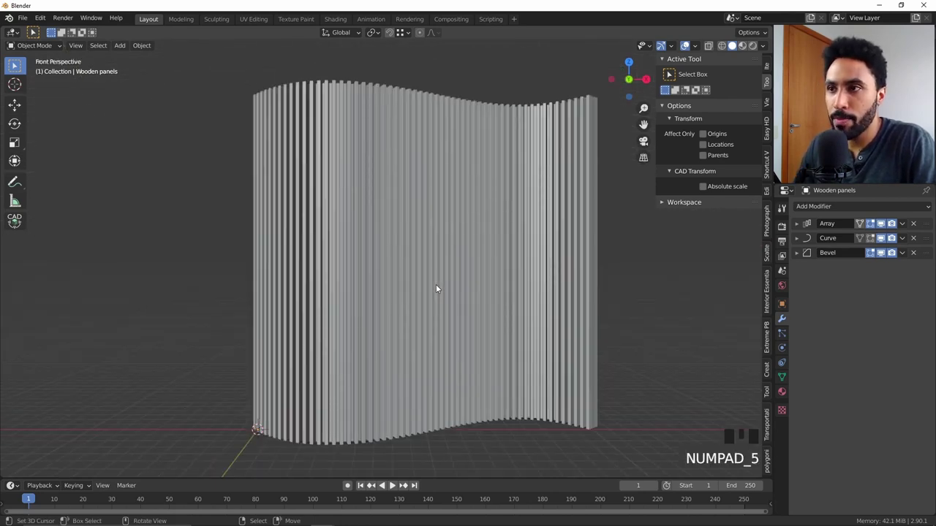
pyautogui.moveTo(396, 308); pyautogui.dragTo(793, 399)
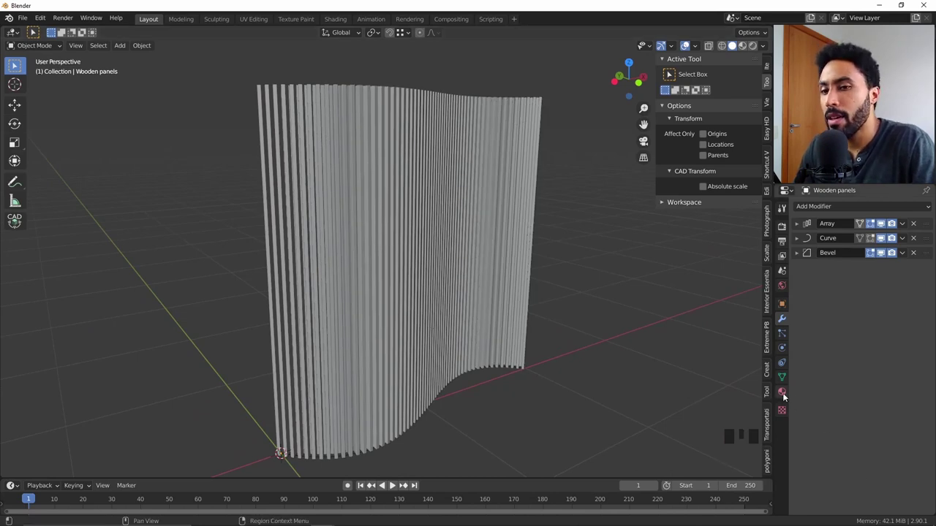
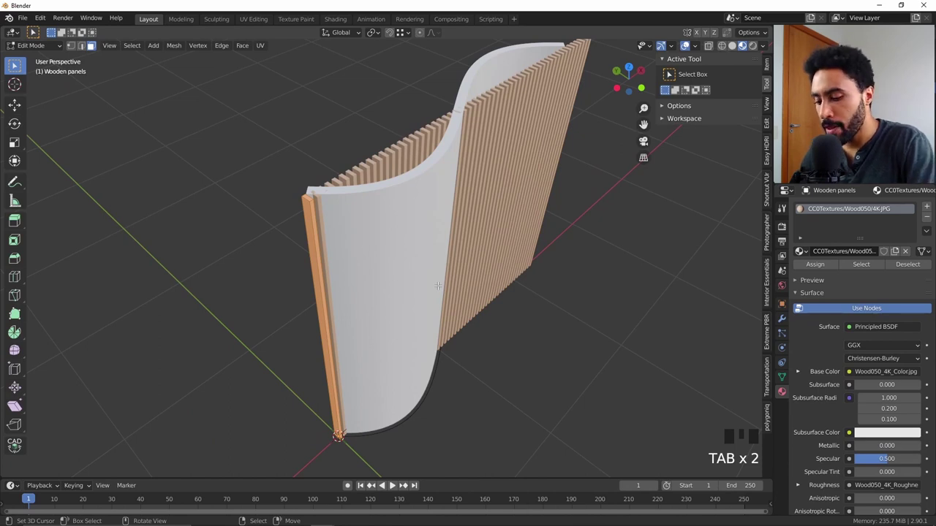
# Step: Cube-project the slats' UVs, then select all islands in the UV Editing workspace
pyautogui.press('u')
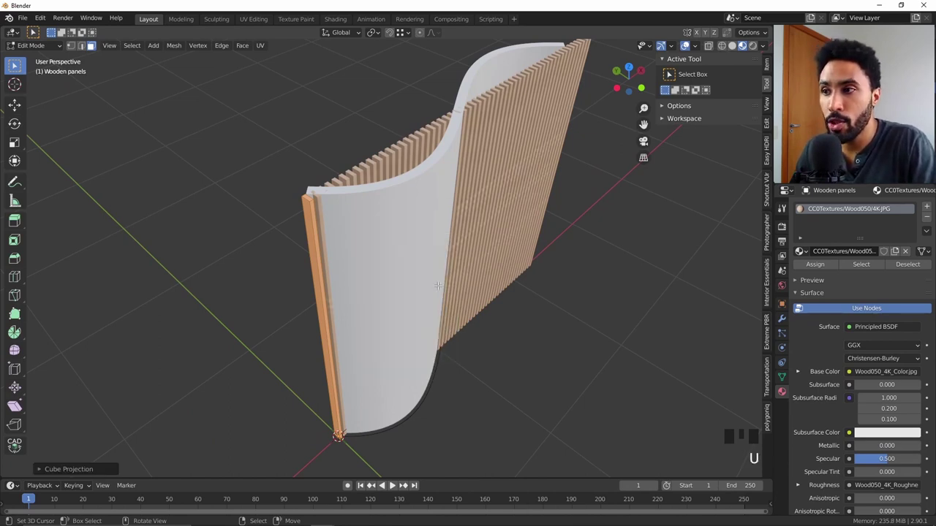
pyautogui.scroll(-3)
pyautogui.press('Tab')
pyautogui.moveTo(505, 286); pyautogui.dragTo(454, 271)
pyautogui.scroll(3)
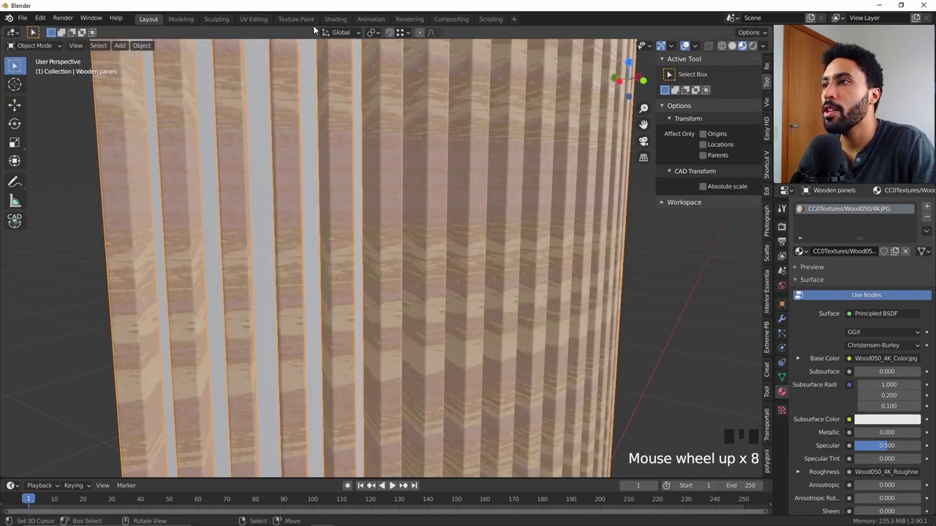
pyautogui.click(258, 24)
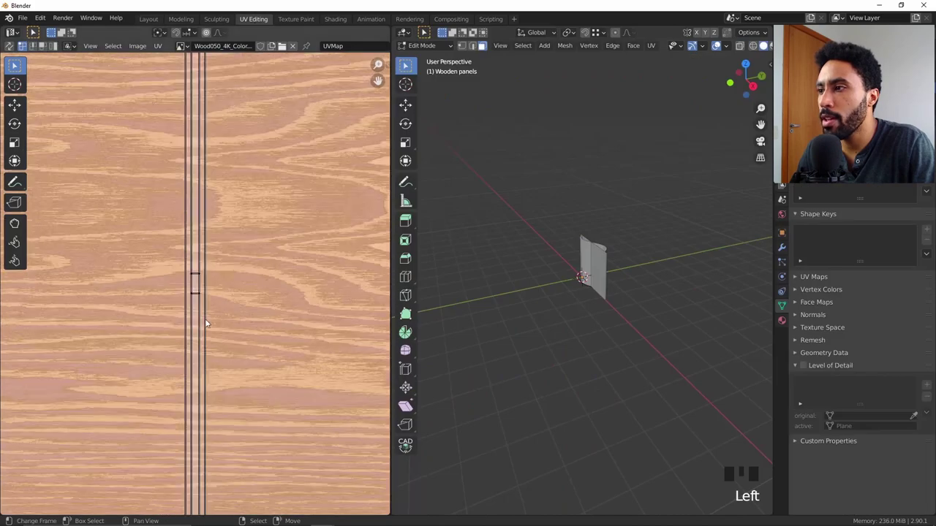
pyautogui.press('a')
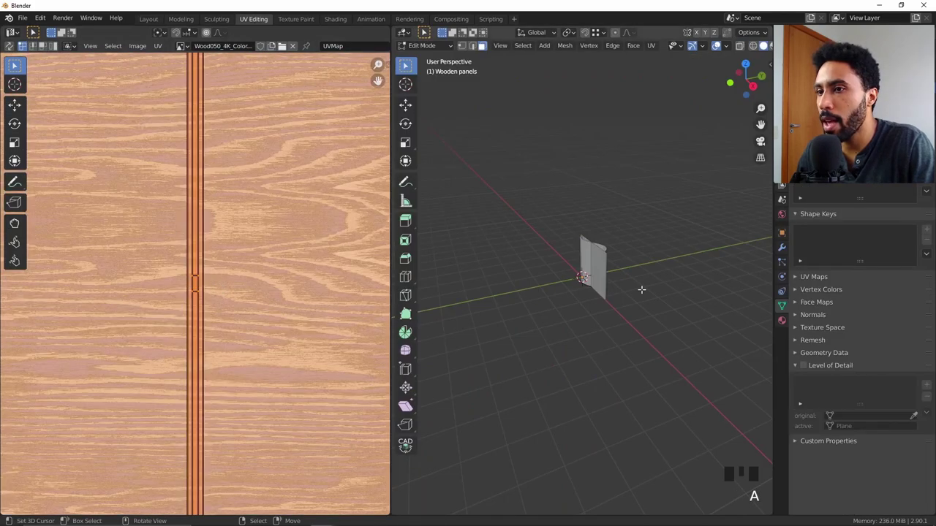
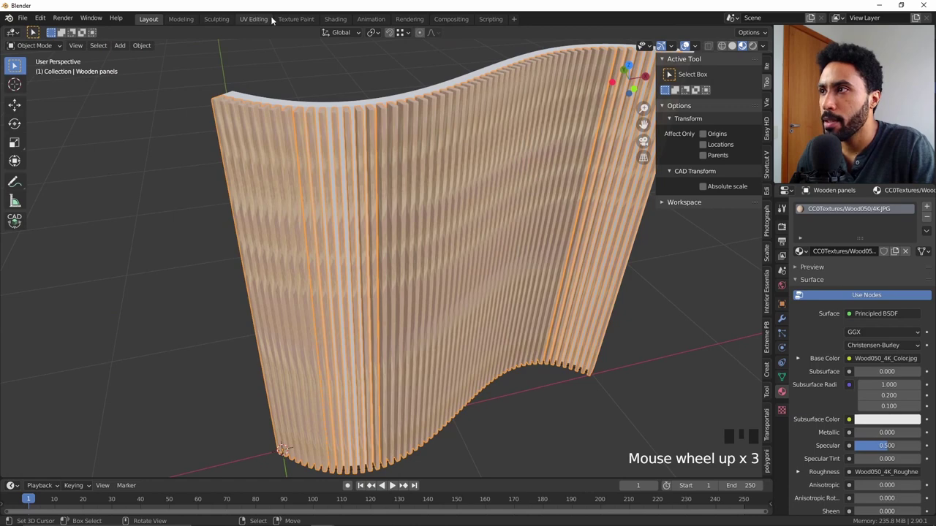
# Step: Switch to the Shading workspace and enable rendered viewport shading for the slats
pyautogui.click(346, 21)
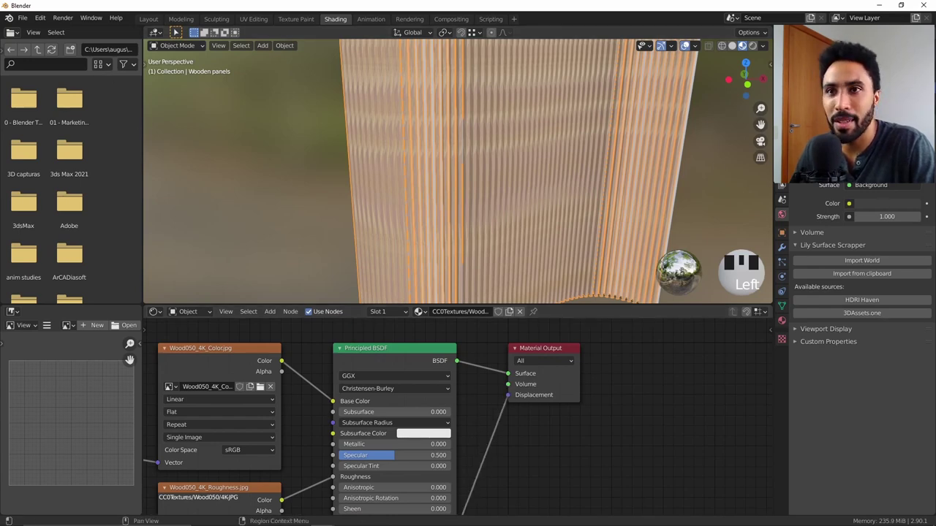
pyautogui.moveTo(872, 245); pyautogui.dragTo(815, 292)
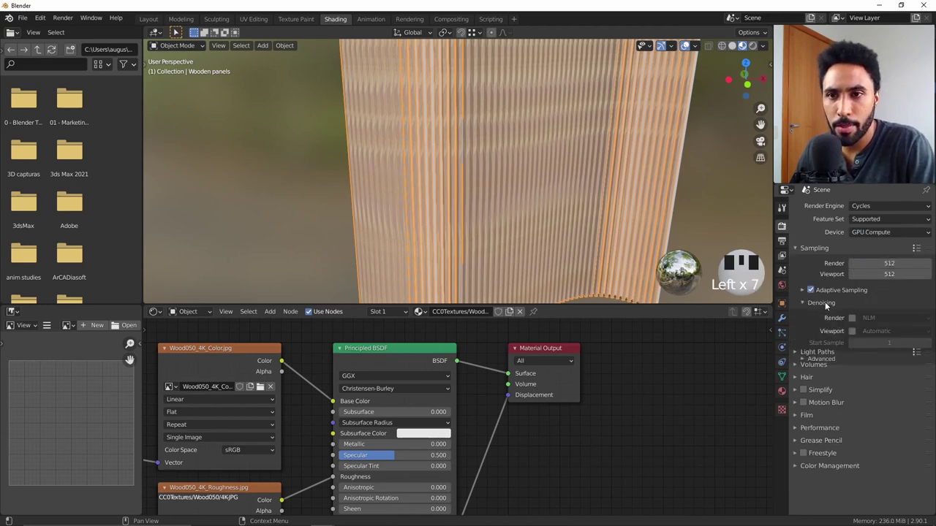
pyautogui.click(858, 335)
pyautogui.moveTo(883, 354); pyautogui.dragTo(531, 166)
pyautogui.press('z')
pyautogui.press('alt+a')
# Step: Move closer to the slats and pan the Shader Editor to show the whole wood node tree
pyautogui.moveTo(756, 46); pyautogui.dragTo(483, 191)
pyautogui.scroll(-3)
pyautogui.moveTo(622, 207); pyautogui.dragTo(536, 194)
pyautogui.scroll(3)
pyautogui.scroll(3)
pyautogui.moveTo(617, 161); pyautogui.dragTo(509, 396)
pyautogui.click(509, 395)
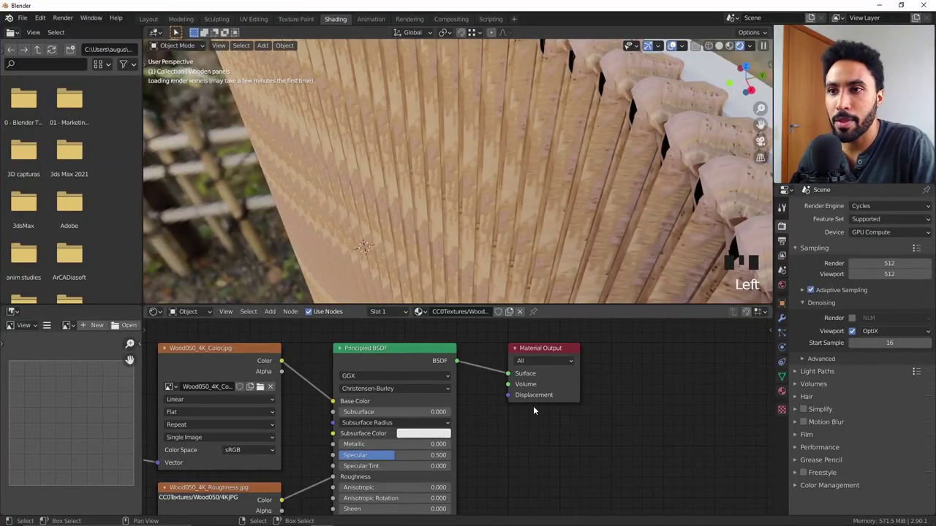
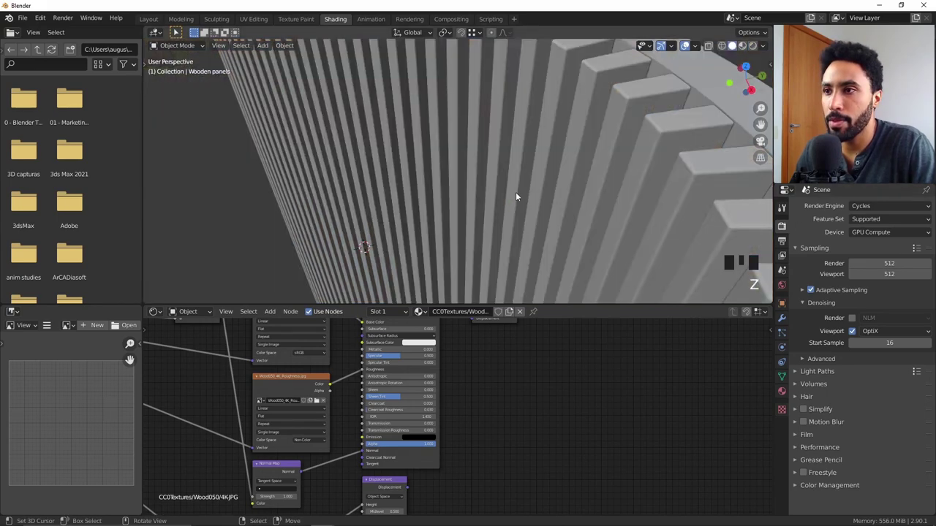
# Step: Link the slats' wood material onto the Wooden Backwall via Ctrl+L Materials
pyautogui.press('z')
pyautogui.click(161, 26)
pyautogui.moveTo(415, 237); pyautogui.dragTo(477, 206)
pyautogui.rightClick(478, 206)
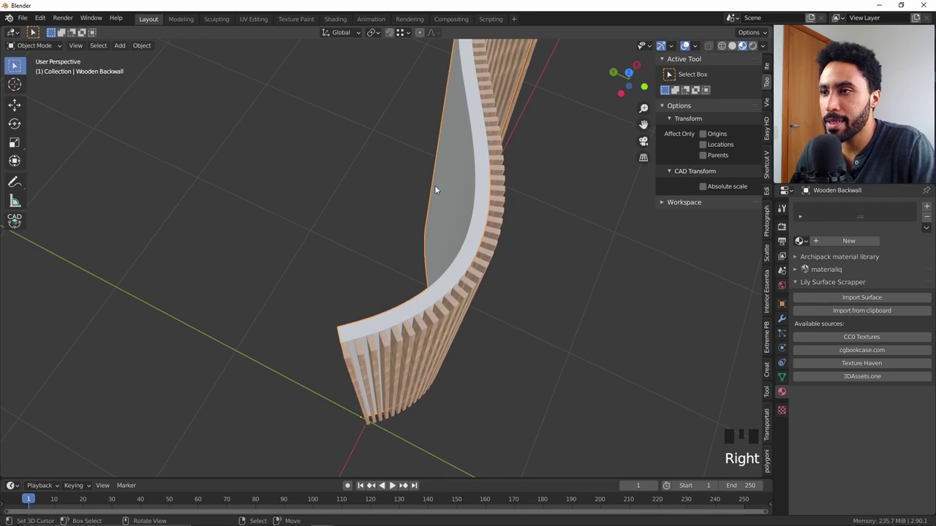
pyautogui.scroll(-3)
pyautogui.middleClick(427, 249)
pyautogui.scroll(3)
pyautogui.rightClick(462, 272)
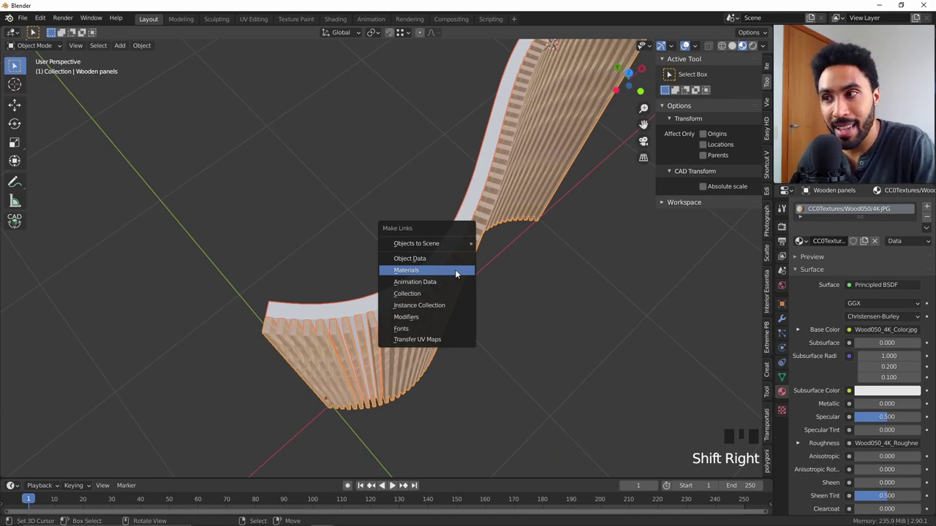
pyautogui.rightClick(412, 288)
# Step: Enter mesh editing on the backwall
pyautogui.scroll(-3)
pyautogui.moveTo(455, 293); pyautogui.dragTo(512, 217)
pyautogui.press('Tab')
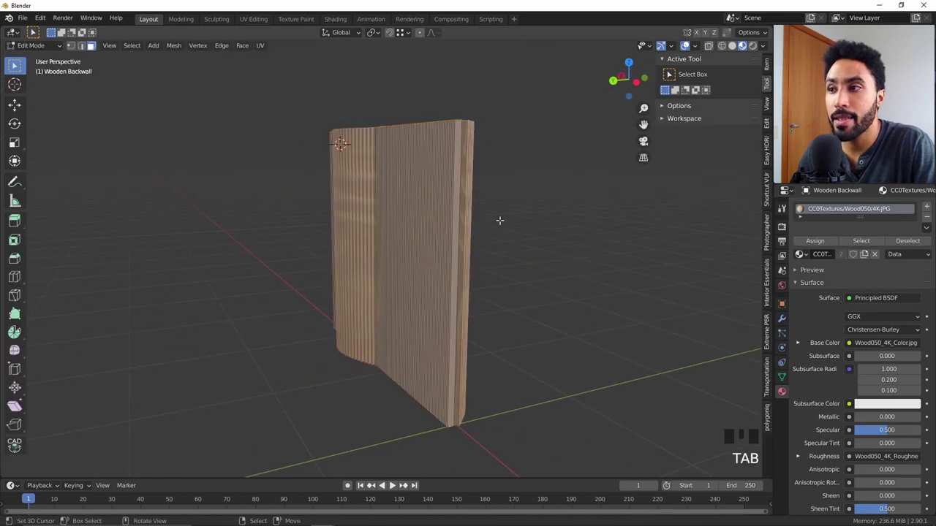
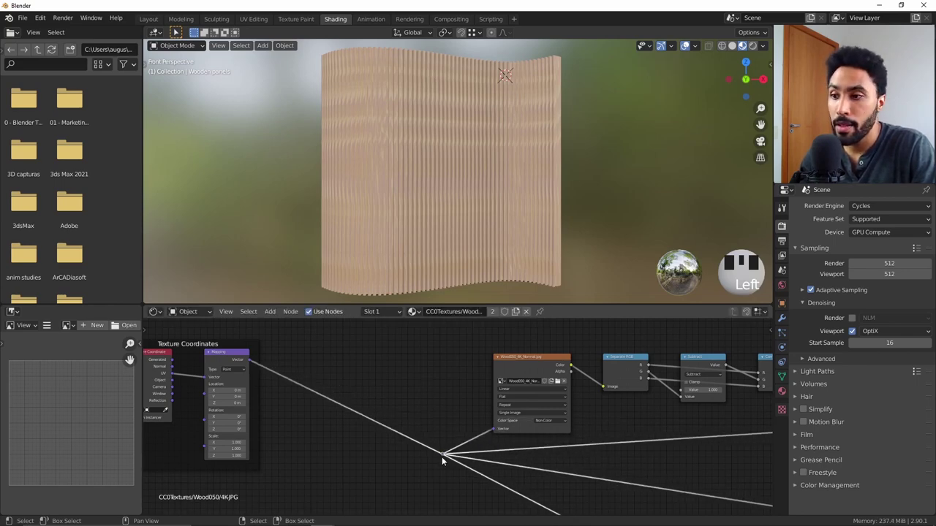
# Step: Frame and reposition the Texture Coordinate and Mapping nodes, then isolate the slats in local view for editing
pyautogui.rightClick(377, 473)
pyautogui.moveTo(256, 363); pyautogui.dragTo(489, 436)
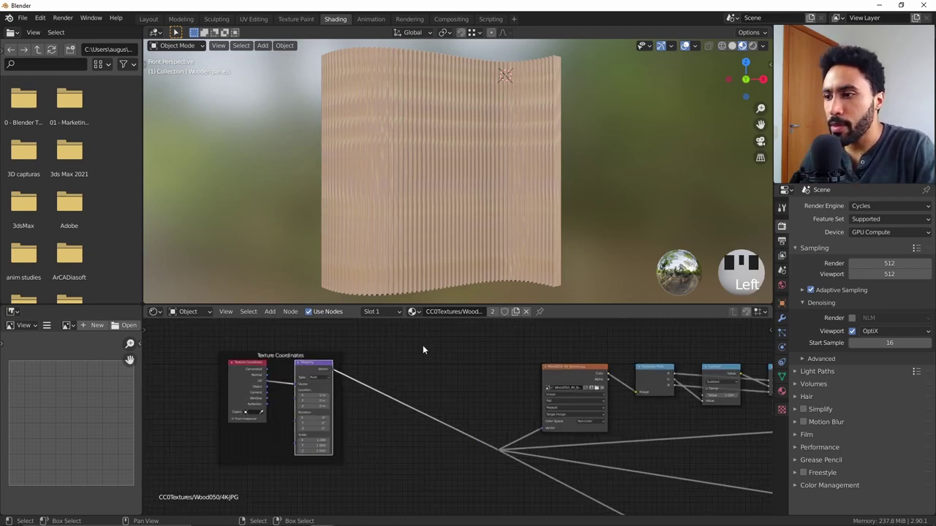
pyautogui.moveTo(472, 396); pyautogui.dragTo(420, 199)
pyautogui.moveTo(420, 199); pyautogui.dragTo(453, 203)
pyautogui.moveTo(453, 202); pyautogui.dragTo(822, 247)
pyautogui.press('ctrl+a')
pyautogui.press('Tab')
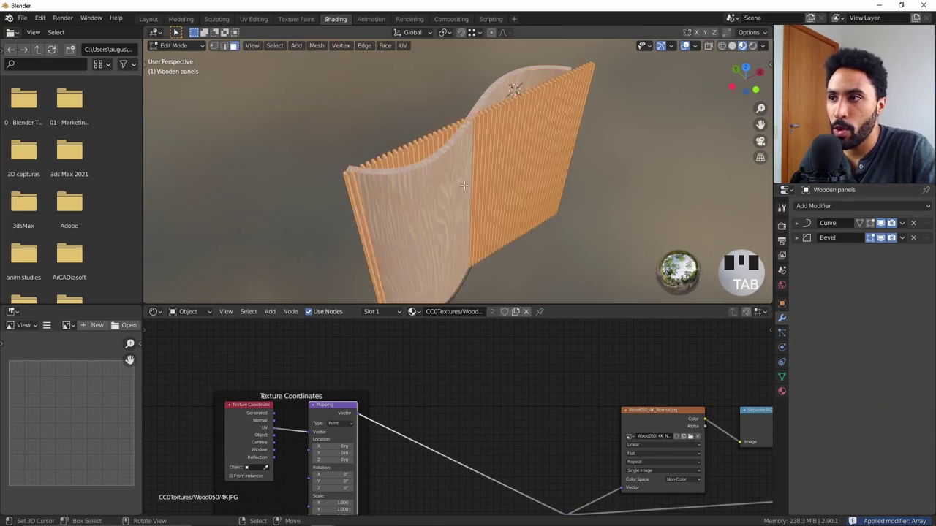
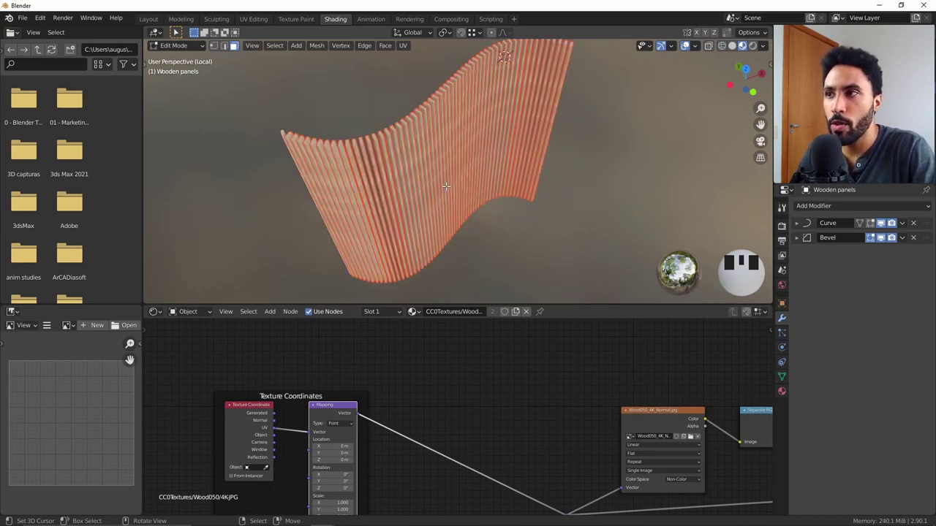
# Step: Separate the curved panel into individual slat objects by loose parts
pyautogui.press('Tab')
pyautogui.rightClick(416, 133)
pyautogui.rightClick(438, 122)
pyautogui.rightClick(461, 98)
pyautogui.rightClick(480, 86)
pyautogui.rightClick(519, 82)
pyautogui.rightClick(548, 79)
pyautogui.rightClick(563, 86)
# Step: Add a Geometry input node beside the framed coordinate nodes
pyautogui.rightClick(483, 91)
pyautogui.moveTo(460, 95); pyautogui.dragTo(434, 114)
pyautogui.rightClick(417, 135)
pyautogui.rightClick(384, 154)
pyautogui.moveTo(359, 159); pyautogui.dragTo(326, 166)
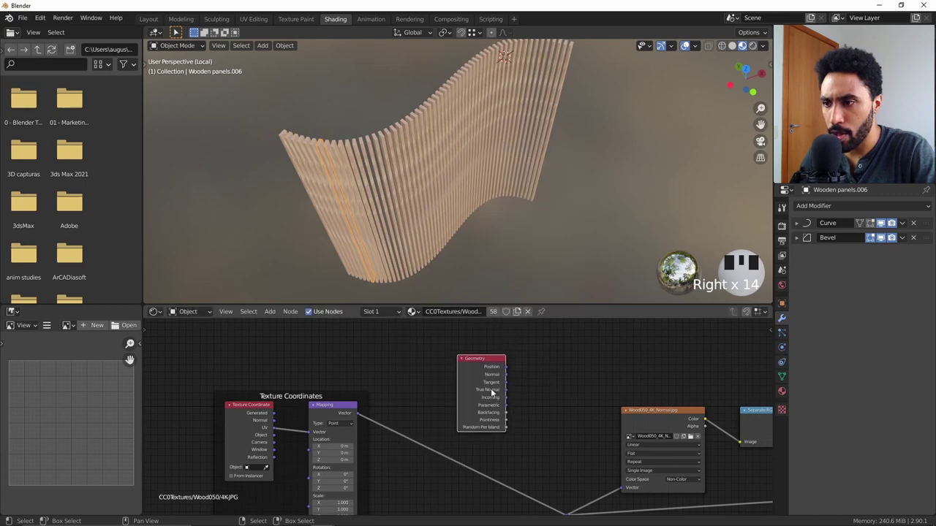
# Step: Delete the unneeded input node and bring up the node list to add Object Info
pyautogui.click(493, 392)
pyautogui.press('x')
pyautogui.click(468, 377)
pyautogui.press('x')
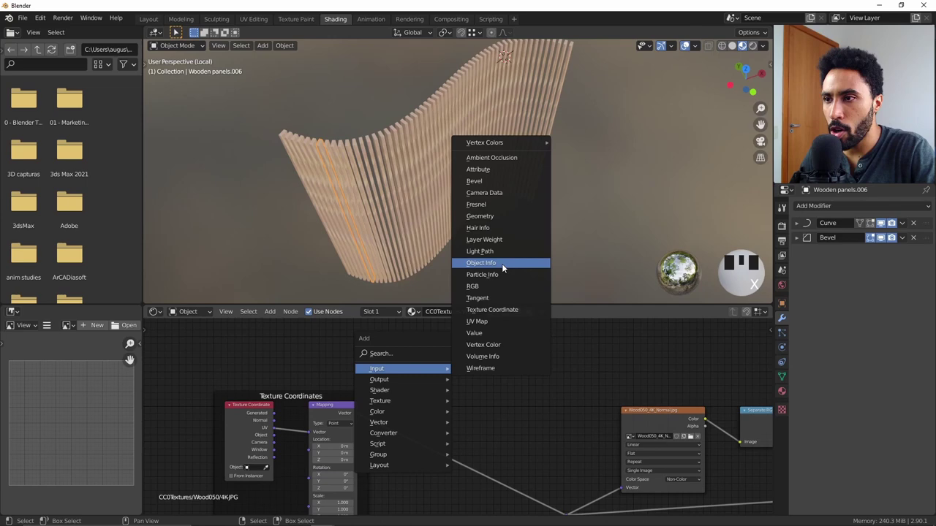
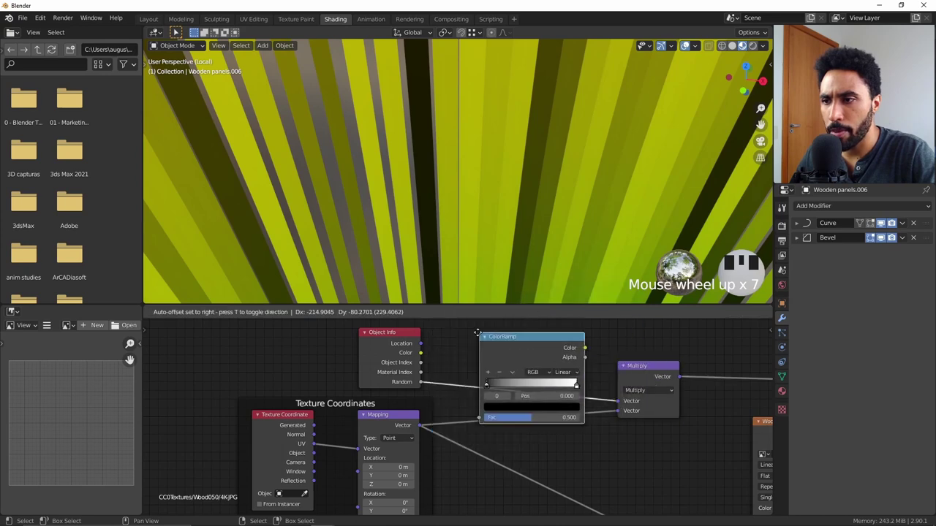
# Step: Feed Object Info Random into the Color Ramp and adjust the ramp colour brightness
pyautogui.press('g')
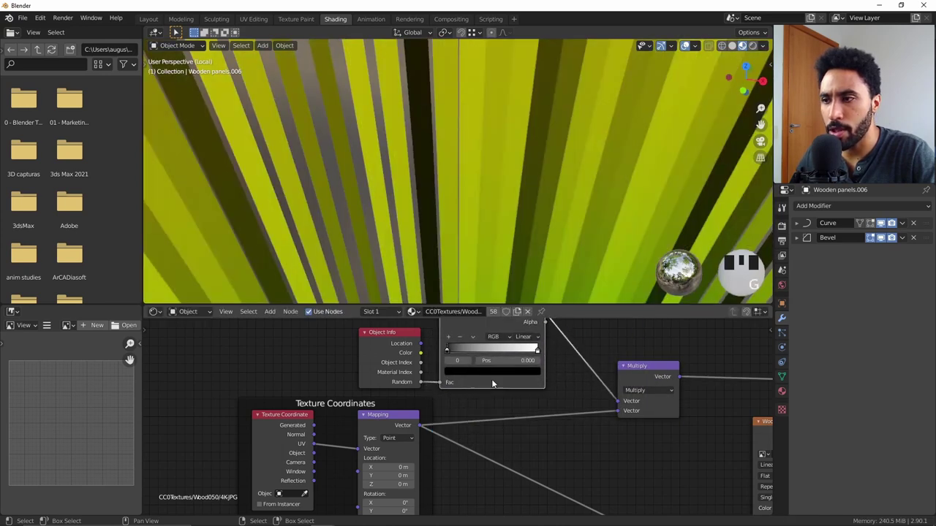
pyautogui.moveTo(458, 374); pyautogui.dragTo(596, 259)
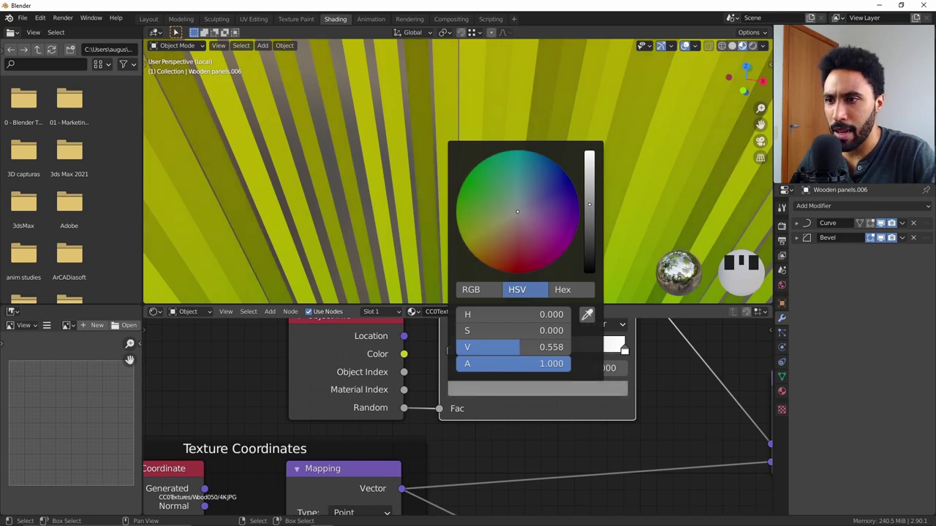
pyautogui.moveTo(630, 404); pyautogui.dragTo(564, 470)
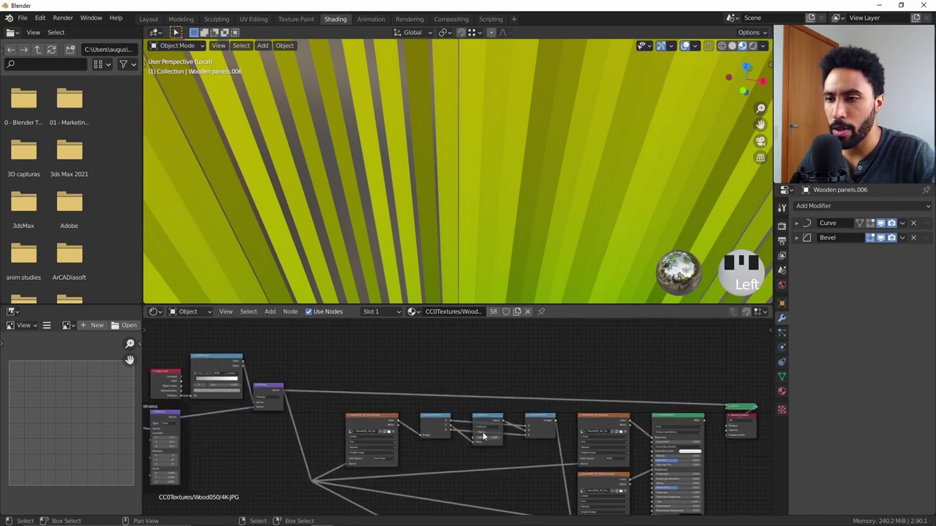
pyautogui.click(696, 423)
# Step: Connect the vector Multiply output into the wood image texture Vector input, restoring the grain
pyautogui.scroll(-3)
pyautogui.middleClick(481, 192)
pyautogui.press('alt+a')
pyautogui.press('KP_1')
pyautogui.press('KP_5')
pyautogui.scroll(-3)
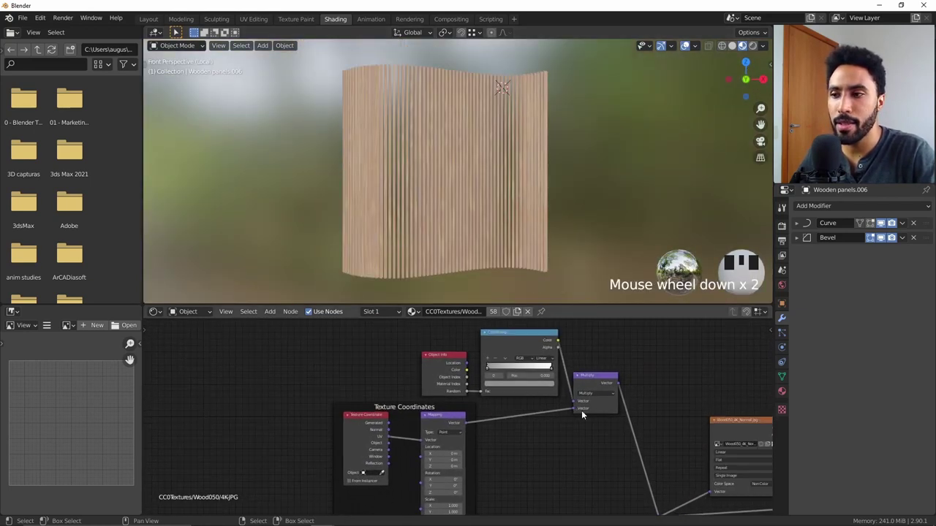
pyautogui.moveTo(515, 340); pyautogui.dragTo(599, 382)
pyautogui.rightClick(599, 382)
pyautogui.press('m')
pyautogui.scroll(3)
pyautogui.scroll(-3)
pyautogui.press('m')
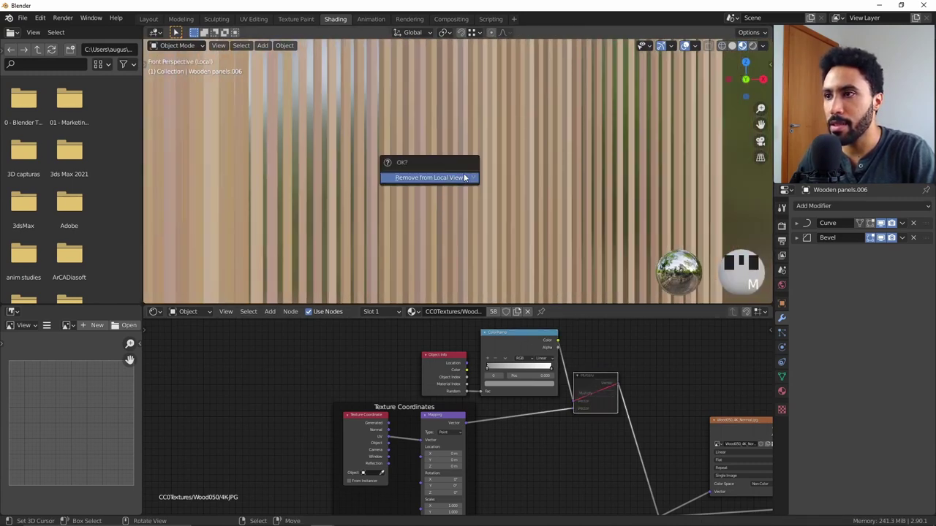
# Step: Leave local view to show the whole scene with the curved slatted panel
pyautogui.press('m')
pyautogui.scroll(-3)
pyautogui.moveTo(482, 209); pyautogui.dragTo(423, 237)
pyautogui.scroll(3)
pyautogui.scroll(-3)
pyautogui.moveTo(473, 186); pyautogui.dragTo(529, 193)
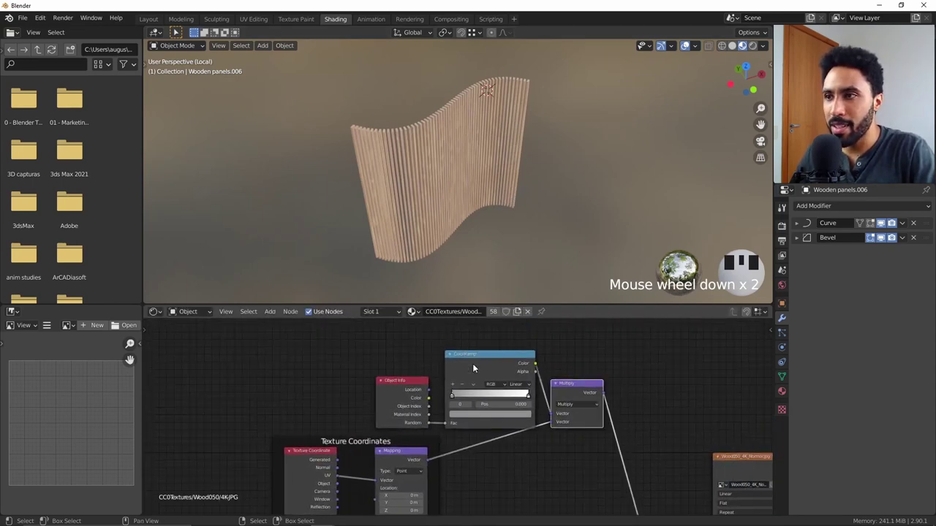
pyautogui.scroll(3)
pyautogui.moveTo(584, 173); pyautogui.dragTo(583, 210)
pyautogui.scroll(-3)
pyautogui.press('KP_Divide')
pyautogui.scroll(-3)
pyautogui.press('KP_1')
pyautogui.press('KP_5')
# Step: Orbit and zoom around the panel to inspect the randomised wood grain on each slat
pyautogui.scroll(3)
pyautogui.moveTo(466, 186); pyautogui.dragTo(465, 274)
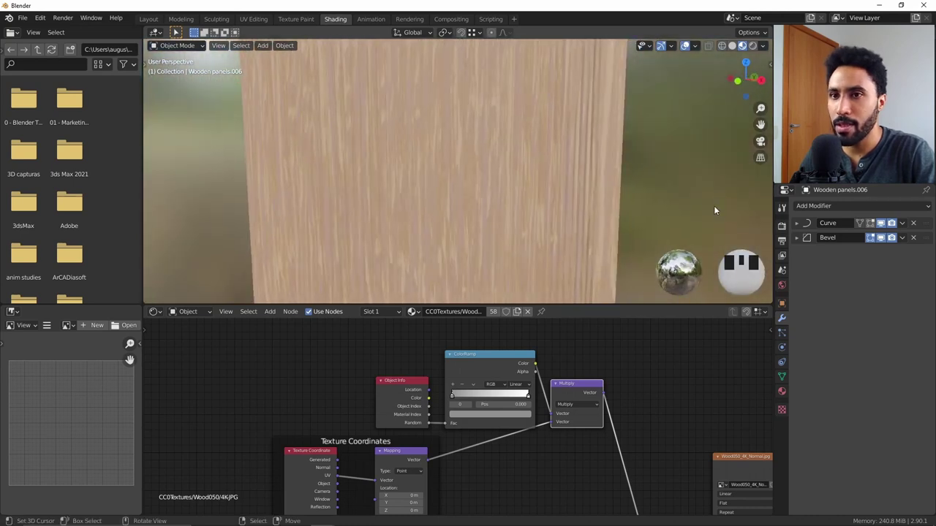
pyautogui.moveTo(871, 220); pyautogui.dragTo(805, 280)
pyautogui.scroll(-3)
pyautogui.moveTo(447, 187); pyautogui.dragTo(535, 210)
pyautogui.scroll(3)
pyautogui.moveTo(533, 210); pyautogui.dragTo(451, 198)
pyautogui.scroll(-3)
pyautogui.moveTo(454, 199); pyautogui.dragTo(477, 168)
pyautogui.scroll(3)
pyautogui.moveTo(467, 173); pyautogui.dragTo(487, 178)
pyautogui.moveTo(384, 188); pyautogui.dragTo(385, 152)
pyautogui.scroll(-3)
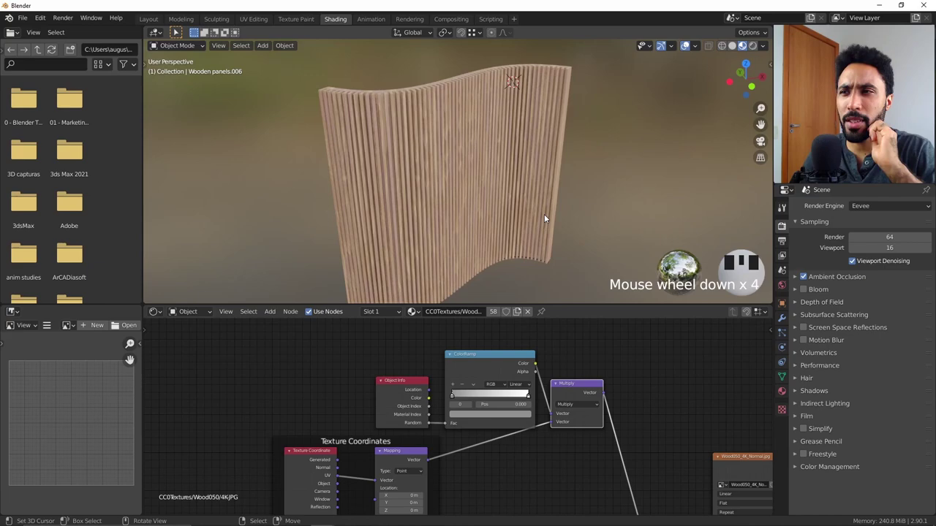
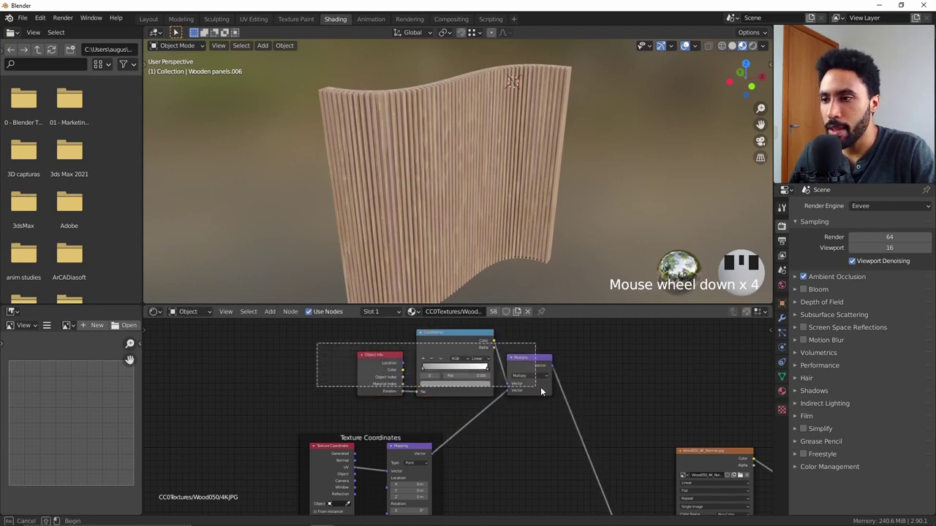
# Step: Frame the Object Info, Color Ramp and Multiply nodes and name the frame 'UVW random'
pyautogui.rightClick(536, 366)
pyautogui.press('n')
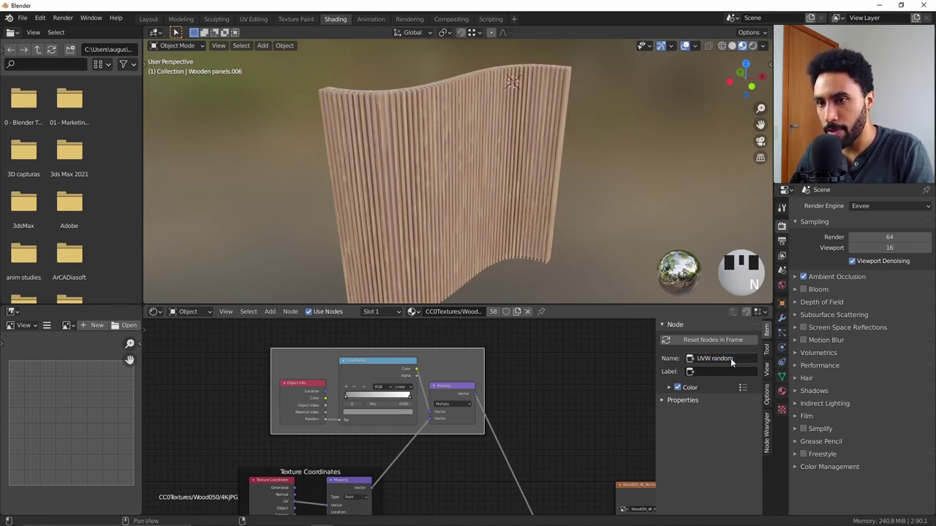
pyautogui.press('n')
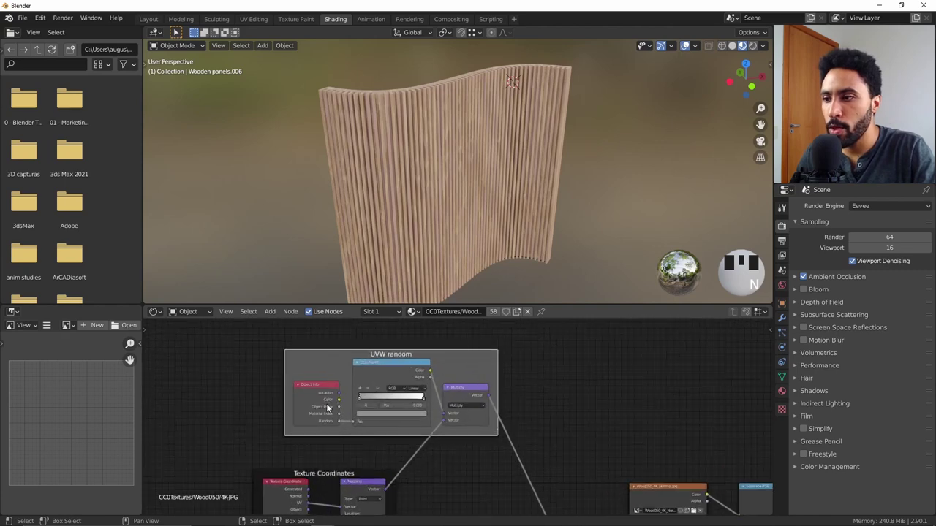
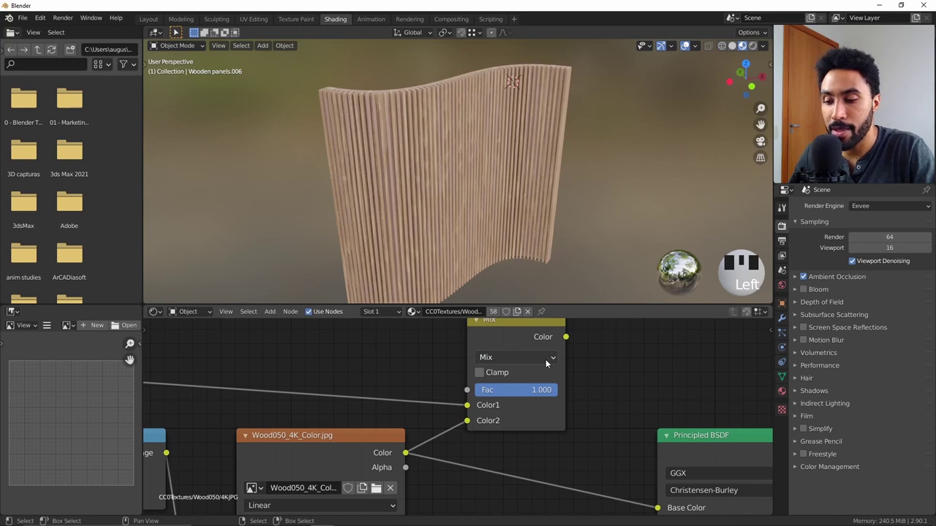
# Step: Switch the MixRGB to Multiply and feed its result into the Principled BSDF Base Color, checking the slats
pyautogui.press('m')
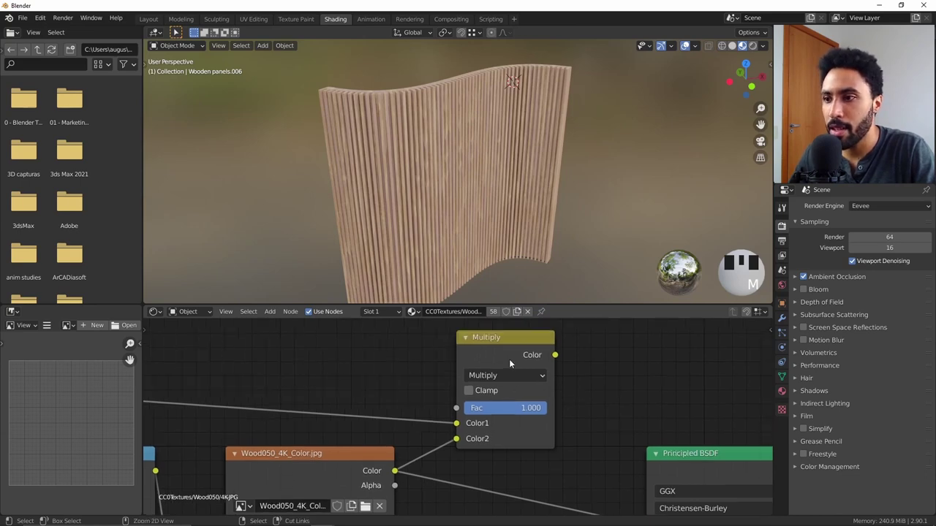
pyautogui.click(513, 361)
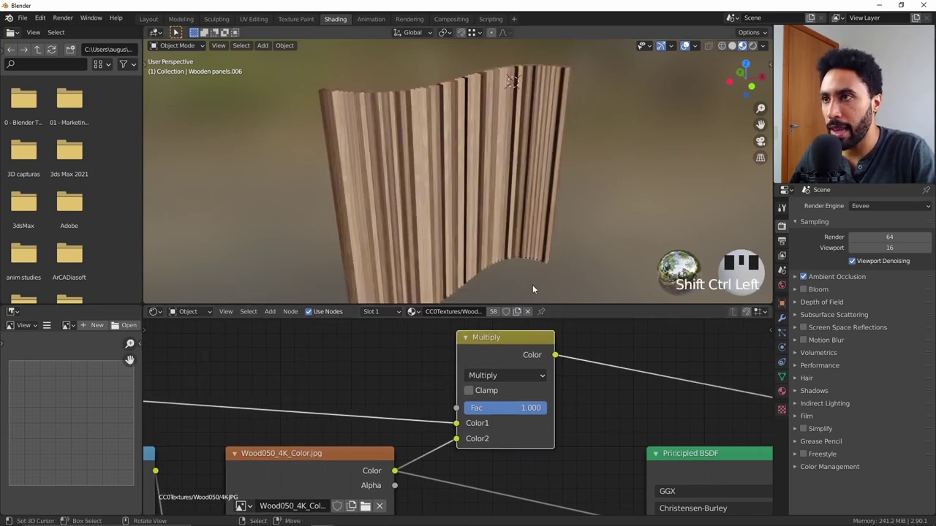
pyautogui.moveTo(522, 175); pyautogui.dragTo(514, 181)
pyautogui.scroll(3)
pyautogui.moveTo(410, 115); pyautogui.dragTo(420, 173)
pyautogui.scroll(-3)
pyautogui.moveTo(490, 205); pyautogui.dragTo(458, 200)
pyautogui.scroll(3)
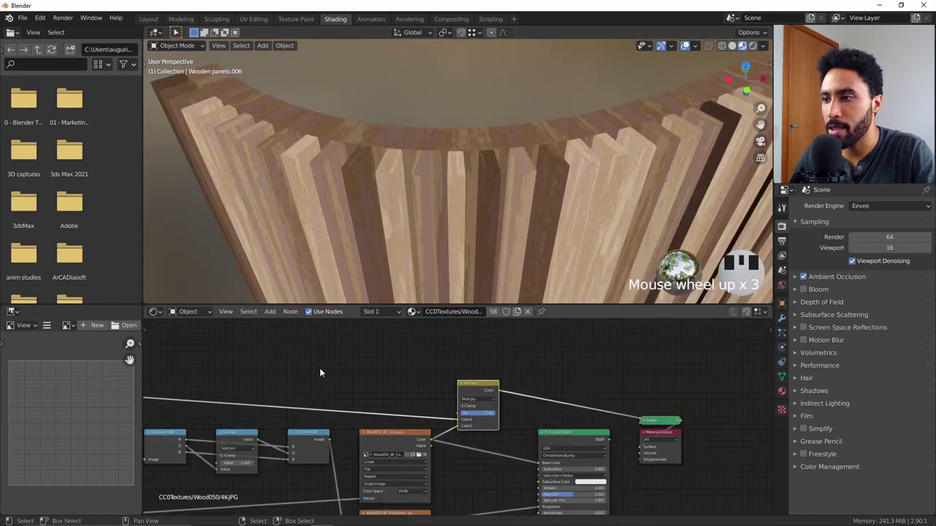
pyautogui.scroll(-3)
# Step: Add a Color Ramp before the Multiply node and connect its Color output into the Multiply
pyautogui.rightClick(463, 185)
pyautogui.rightClick(472, 186)
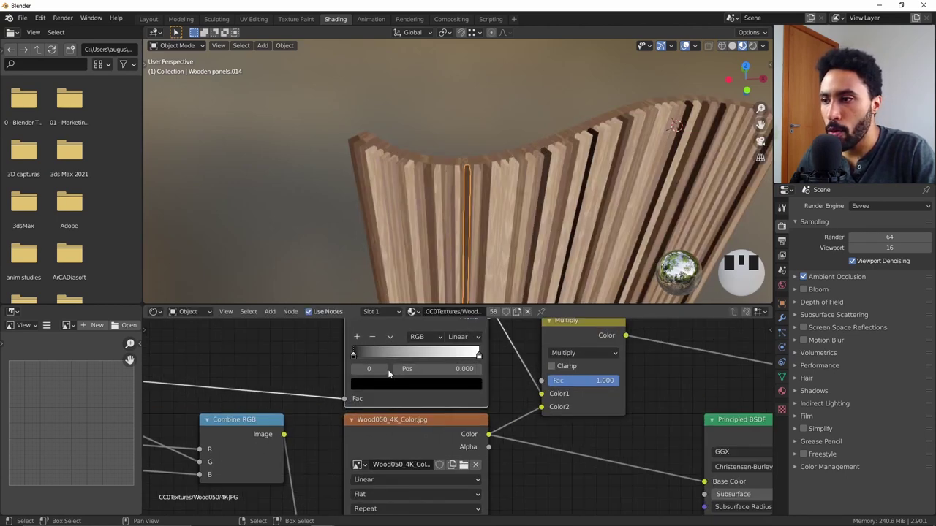
pyautogui.moveTo(361, 356); pyautogui.dragTo(523, 315)
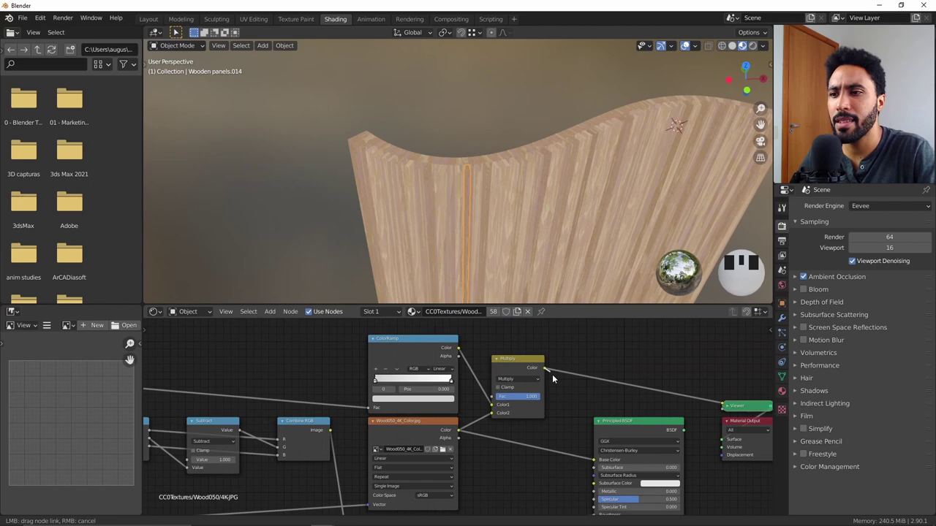
pyautogui.click(599, 461)
pyautogui.click(635, 429)
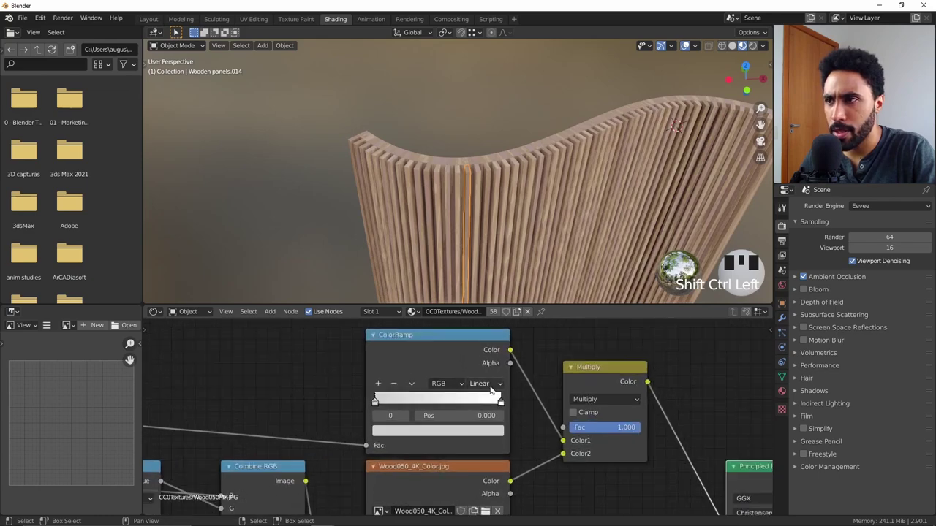
# Step: From a front view, mute and unmute the Multiply node to compare, reconnecting the wood colour input
pyautogui.moveTo(491, 231); pyautogui.dragTo(489, 182)
pyautogui.press('alt+a')
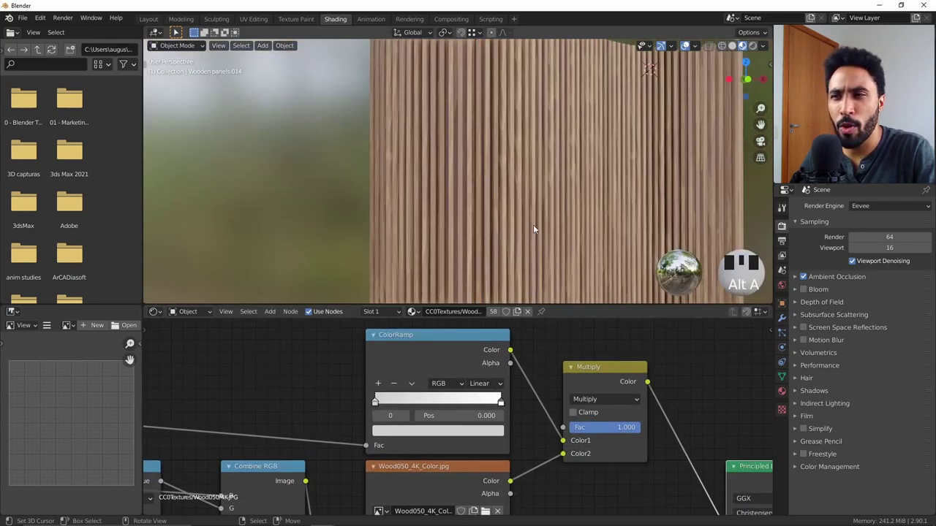
pyautogui.scroll(-3)
pyautogui.moveTo(522, 211); pyautogui.dragTo(475, 197)
pyautogui.press('KP_1')
pyautogui.press('KP_5')
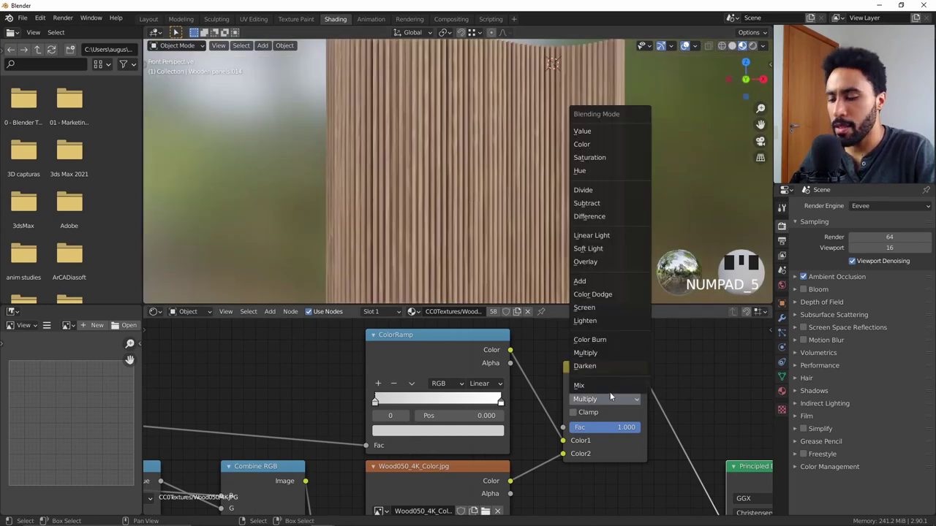
pyautogui.click(581, 364)
pyautogui.press('m')
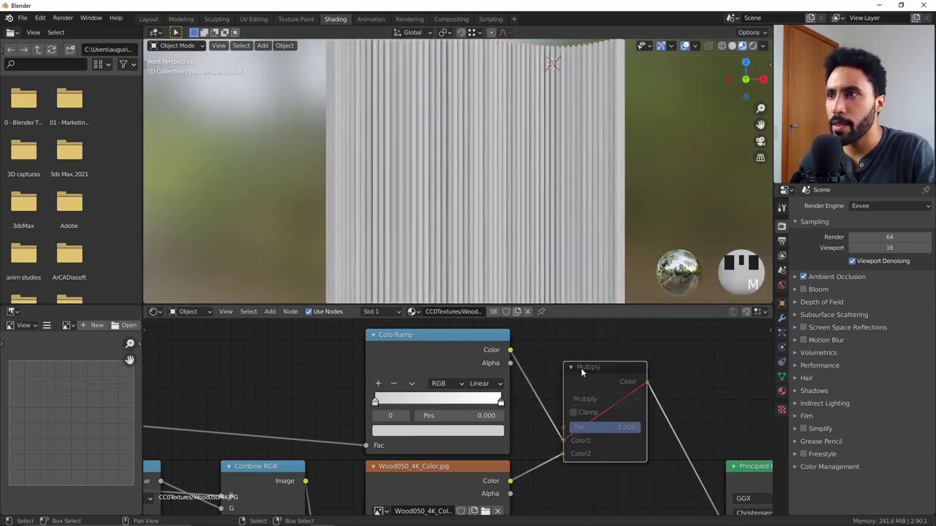
pyautogui.press('m')
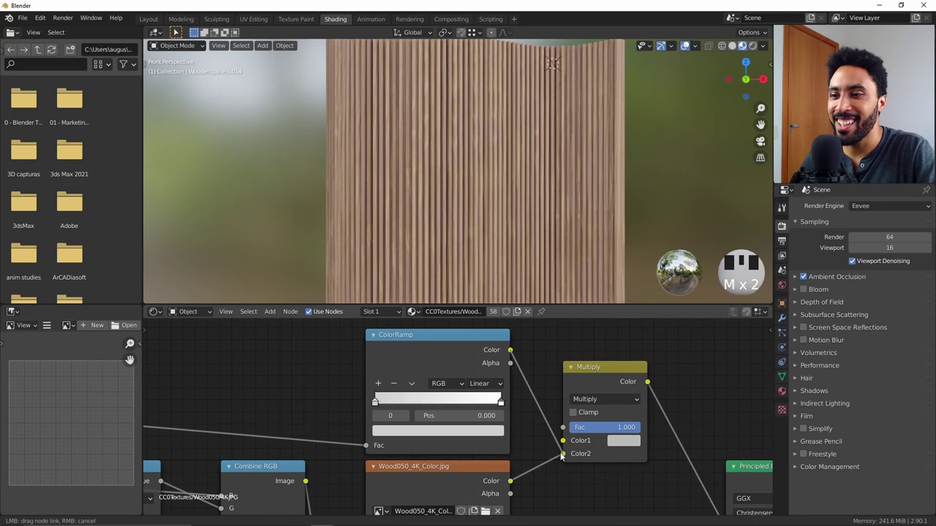
pyautogui.click(565, 454)
pyautogui.click(619, 373)
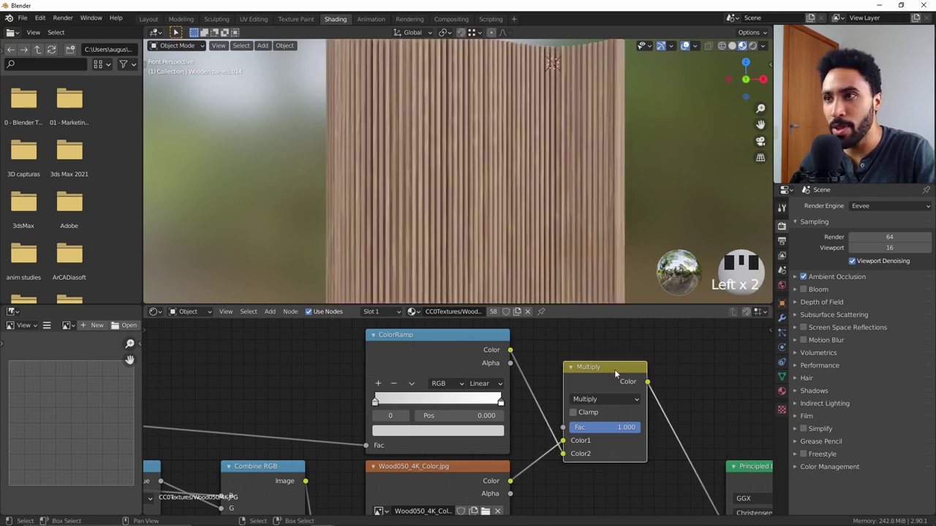
# Step: Compare once more, then lighten the Color Ramp's dark stop to value 0.892 for subtle slat variation
pyautogui.press('m')
pyautogui.scroll(-3)
pyautogui.scroll(3)
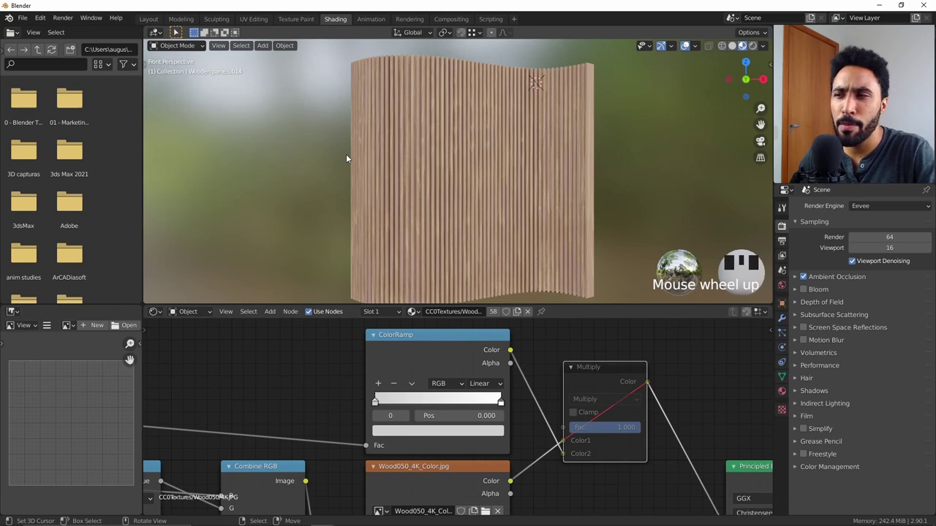
pyautogui.click(610, 372)
pyautogui.press('m')
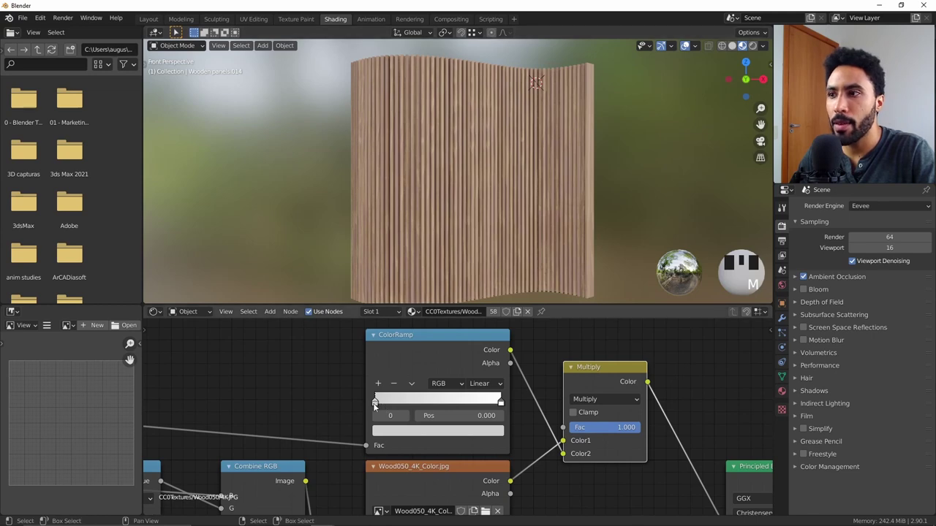
pyautogui.moveTo(426, 423); pyautogui.dragTo(479, 269)
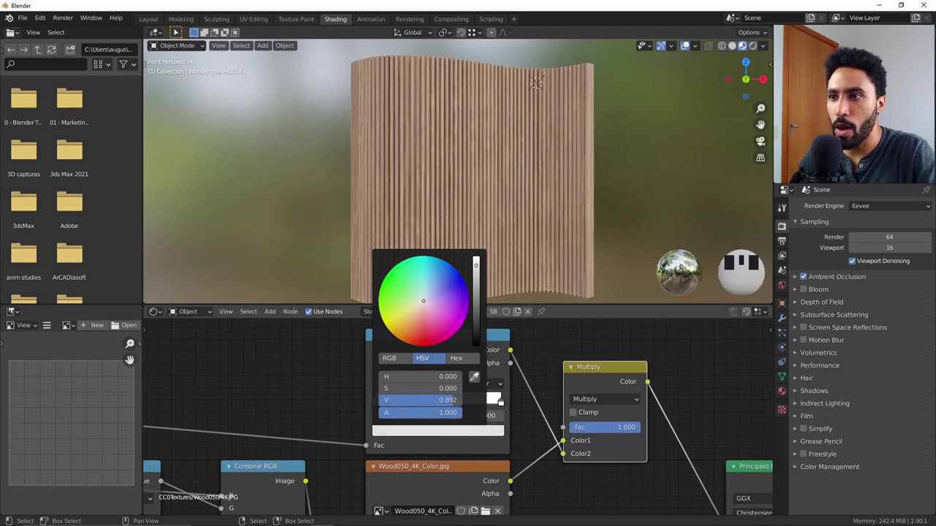
pyautogui.scroll(-3)
pyautogui.moveTo(508, 210); pyautogui.dragTo(872, 250)
pyautogui.moveTo(872, 251); pyautogui.dragTo(530, 166)
# Step: Switch the viewport to Rendered shading and move in close to inspect the slats' wood grain
pyautogui.press('z')
pyautogui.press('z')
pyautogui.moveTo(566, 155); pyautogui.dragTo(461, 130)
pyautogui.scroll(3)
pyautogui.moveTo(491, 129); pyautogui.dragTo(510, 125)
pyautogui.scroll(3)
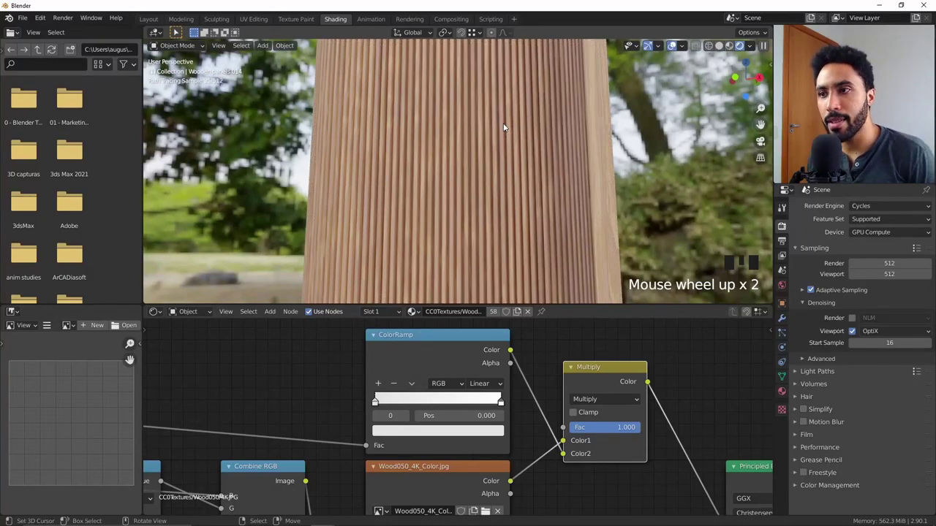